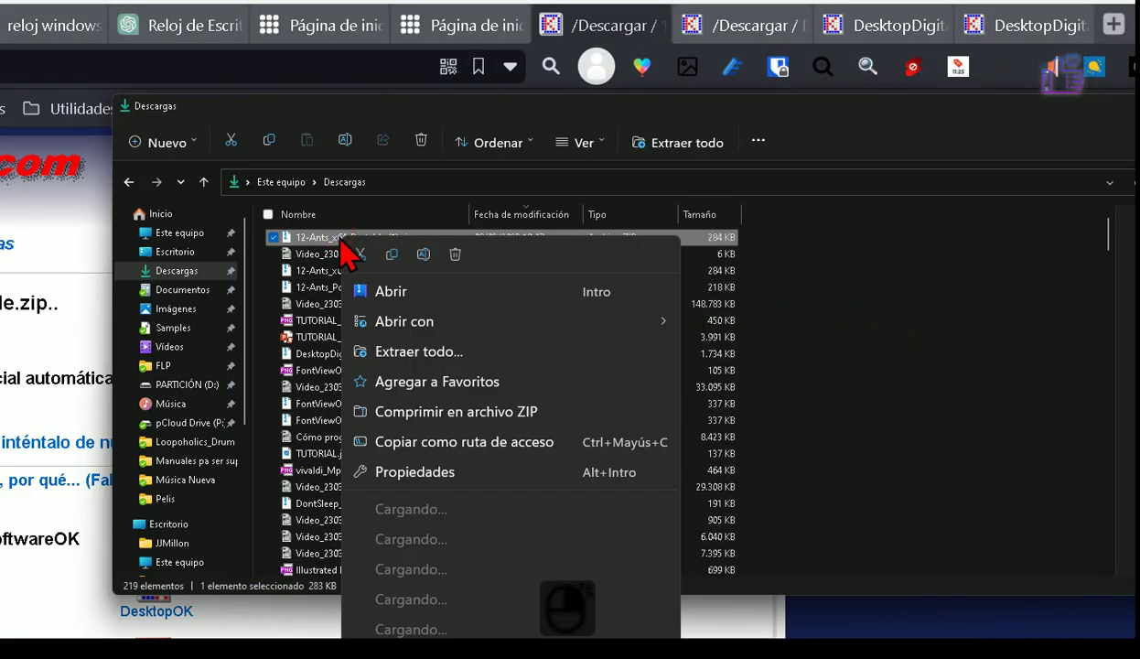
# Step: Start extracting the 12-Ants x64 portable ZIP to a 12-Ants_x64_Portable (1) folder in Downloads
pyautogui.click(461, 362)
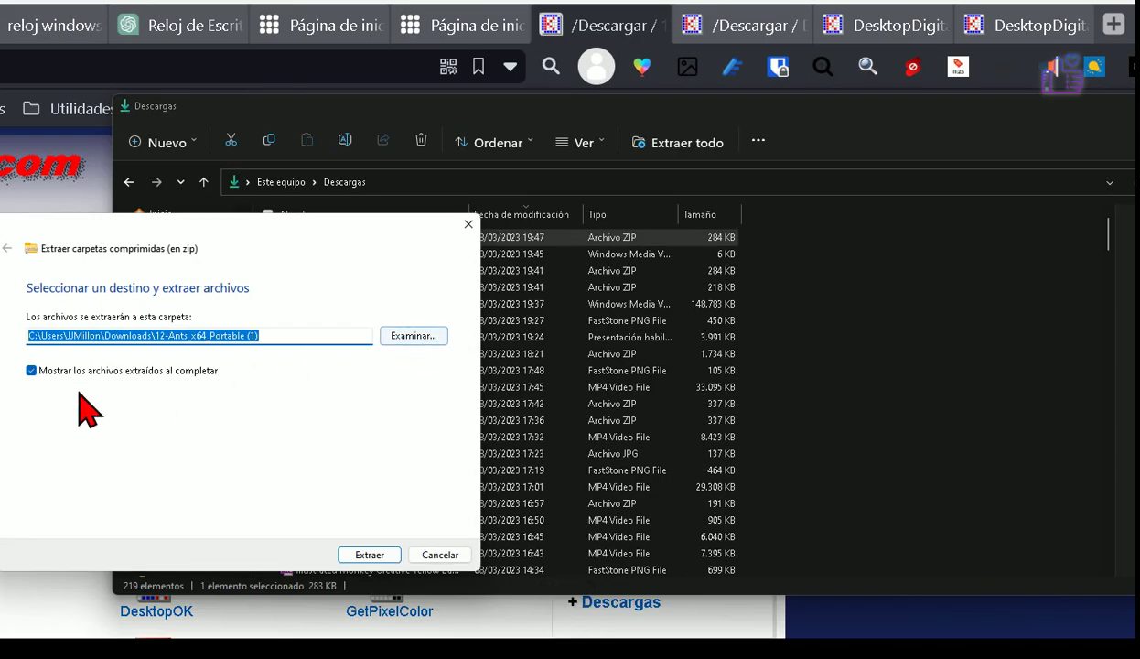